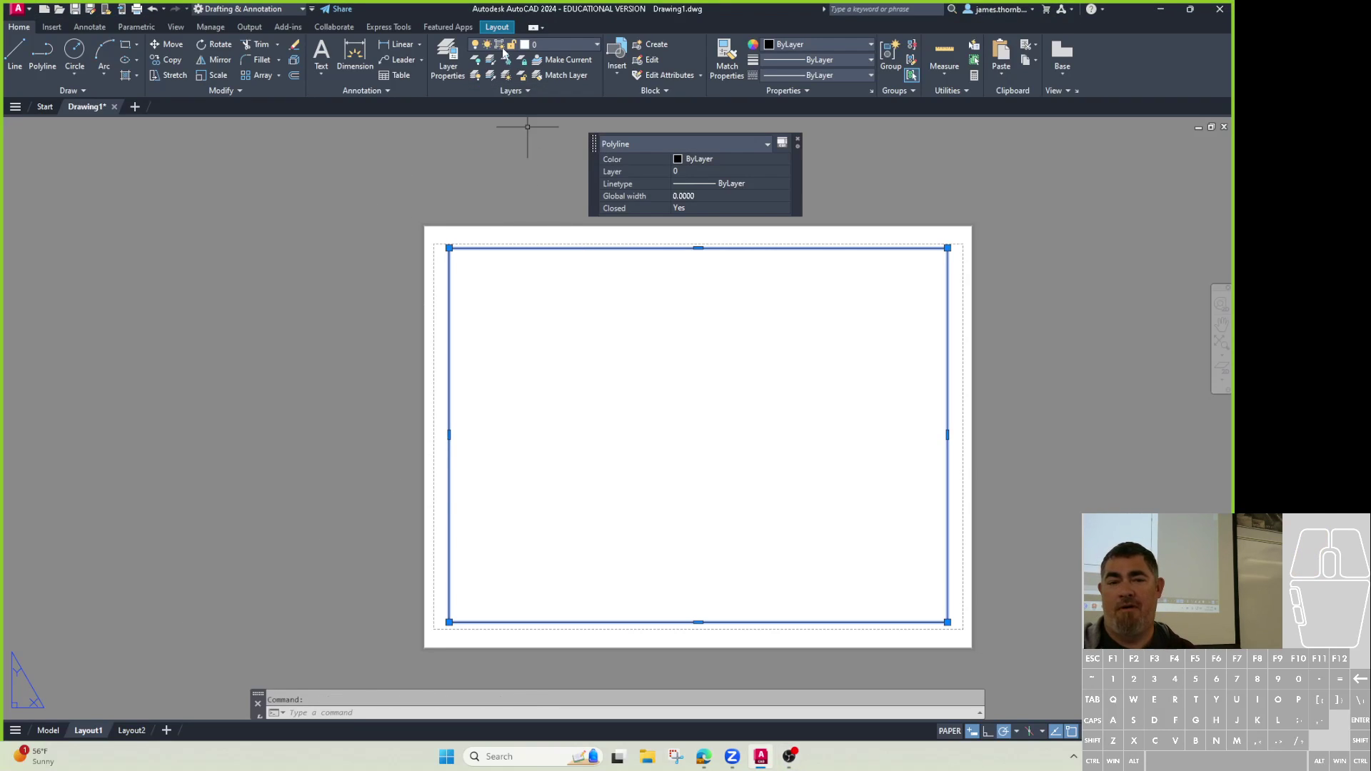
Bring up the Layer Properties Manager after a glance at the layer dropdown.
{"action": "left_click", "coordinate": [564, 52]}
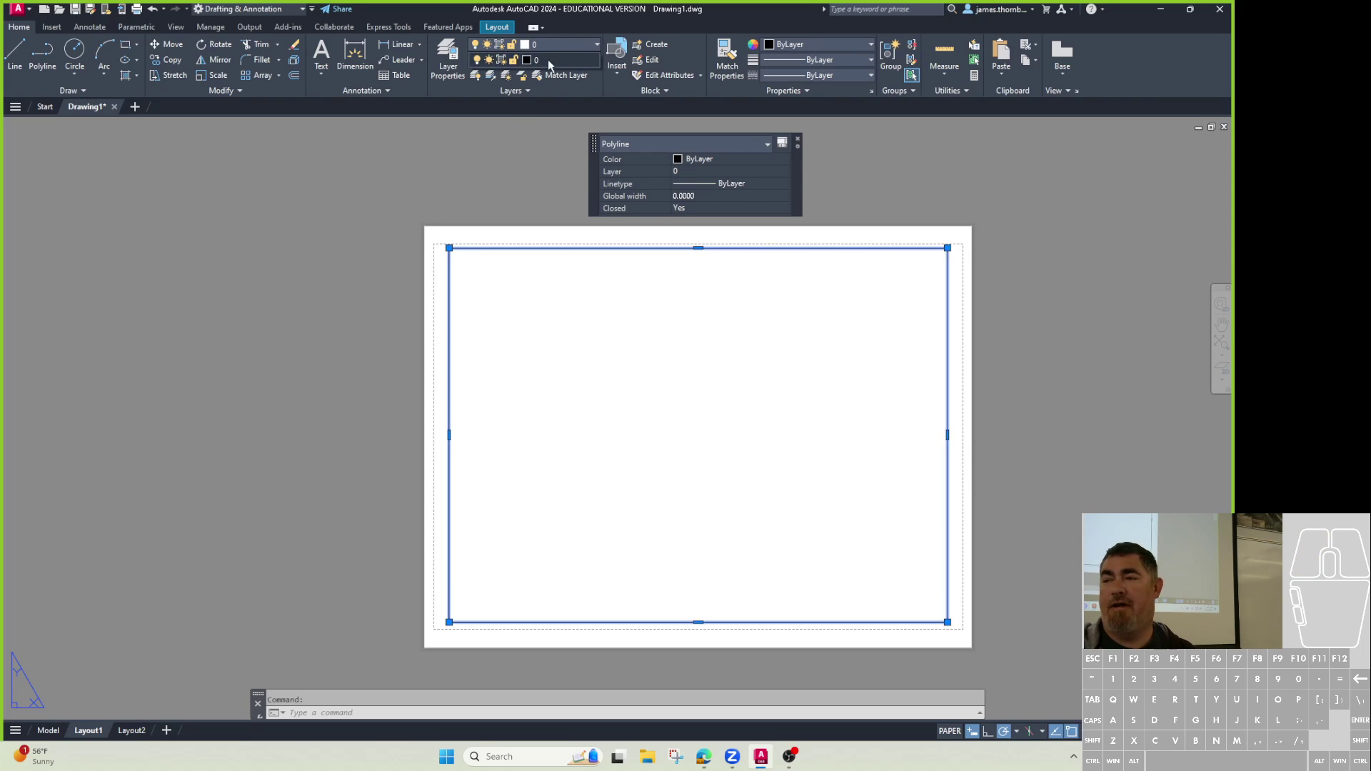
{"action": "left_click", "coordinate": [506, 135]}
{"action": "left_click", "coordinate": [454, 68]}
Create the new layers fdg and dfg.
{"action": "left_click", "coordinate": [362, 303]}
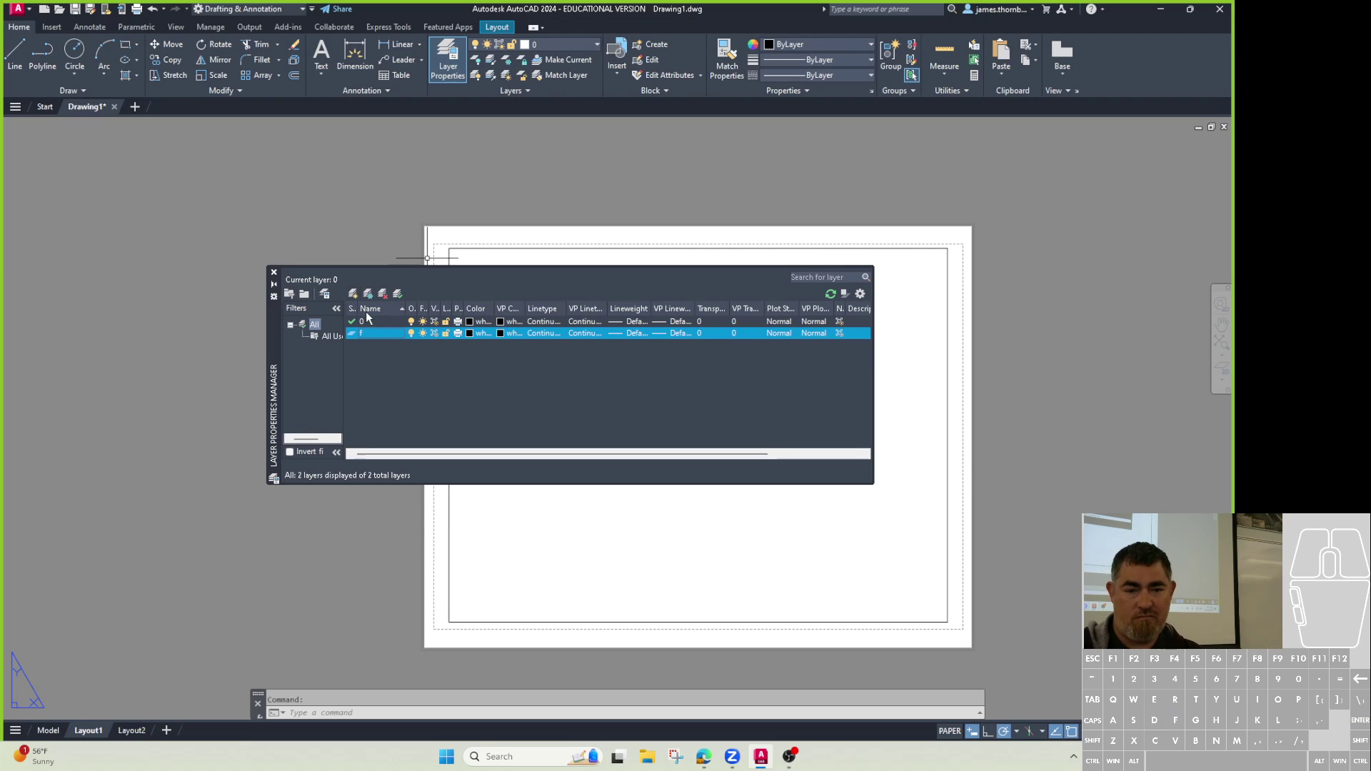
{"action": "key", "text": "g"}
{"action": "key", "text": "Return"}
{"action": "key", "text": "Return"}
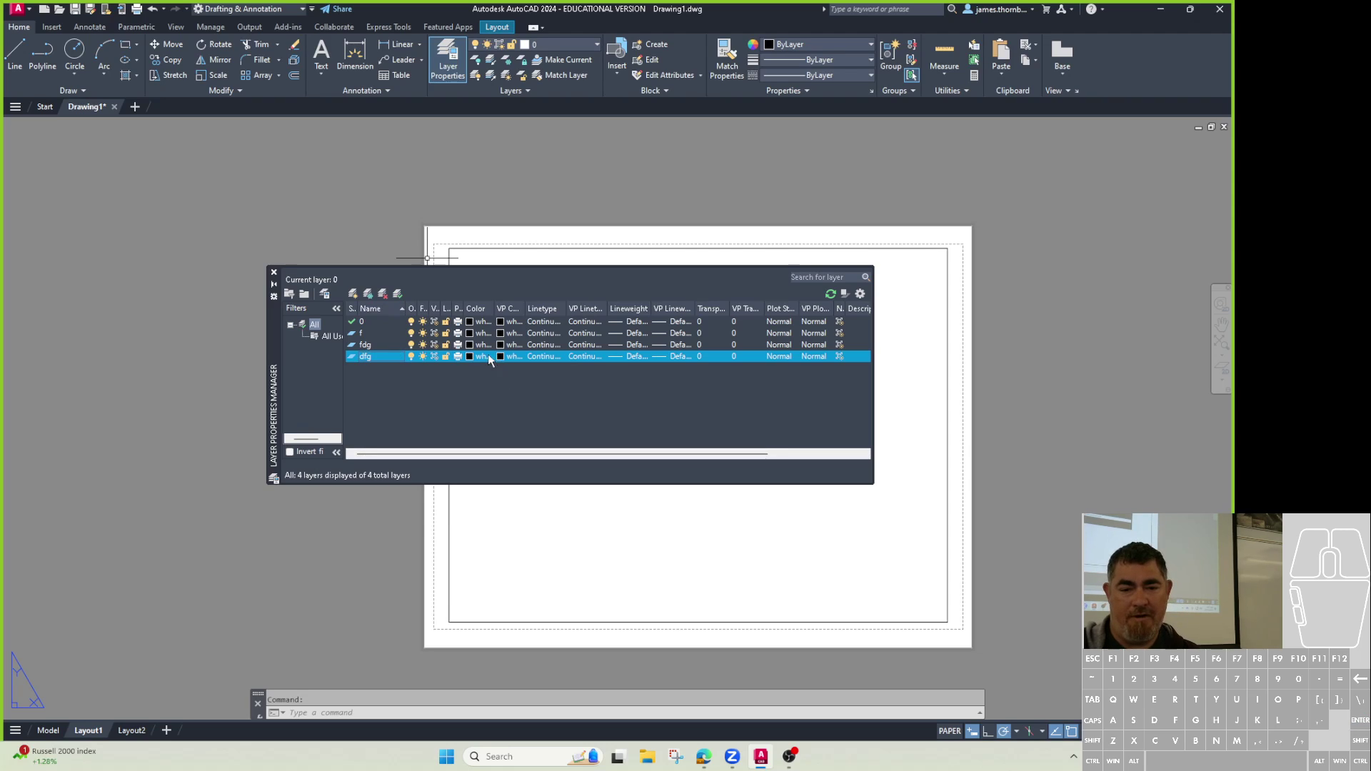
Colour layer fdg magenta and layer dfg green from the Color column.
{"action": "left_click", "coordinate": [479, 353]}
{"action": "left_click", "coordinate": [923, 368]}
{"action": "double_click", "coordinate": [904, 415]}
{"action": "left_click", "coordinate": [930, 484]}
{"action": "left_click", "coordinate": [472, 362]}
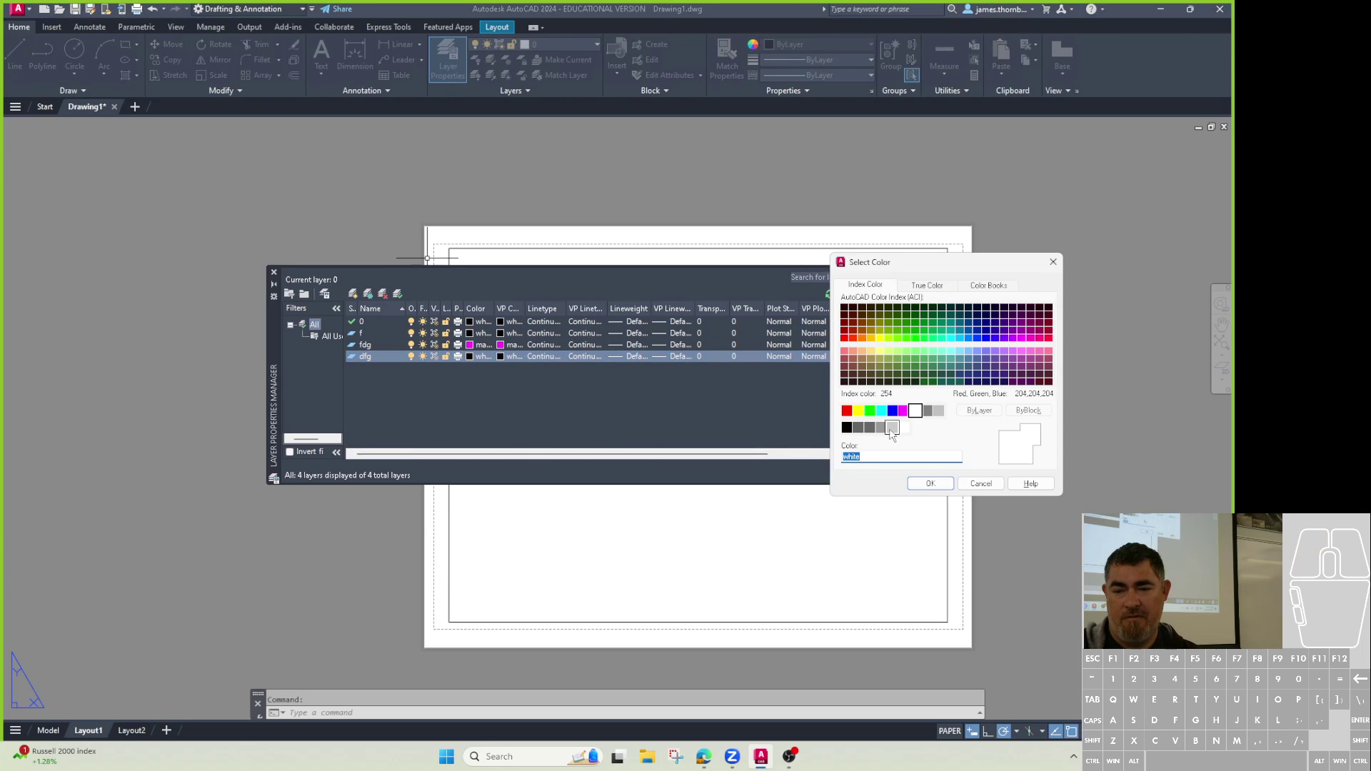
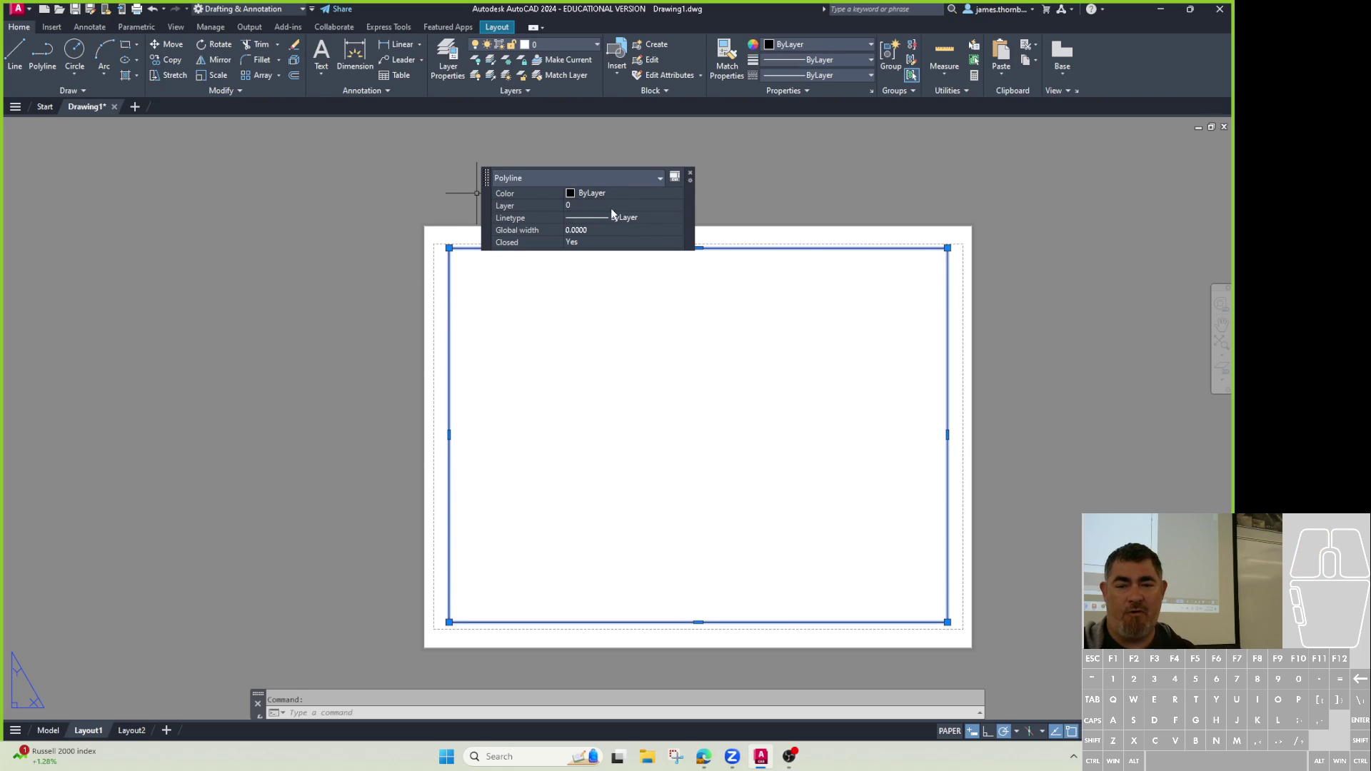
Move the selected border rectangle to green layer dfg via the Layer dropdown, then deselect it.
{"action": "double_click", "coordinate": [597, 214]}
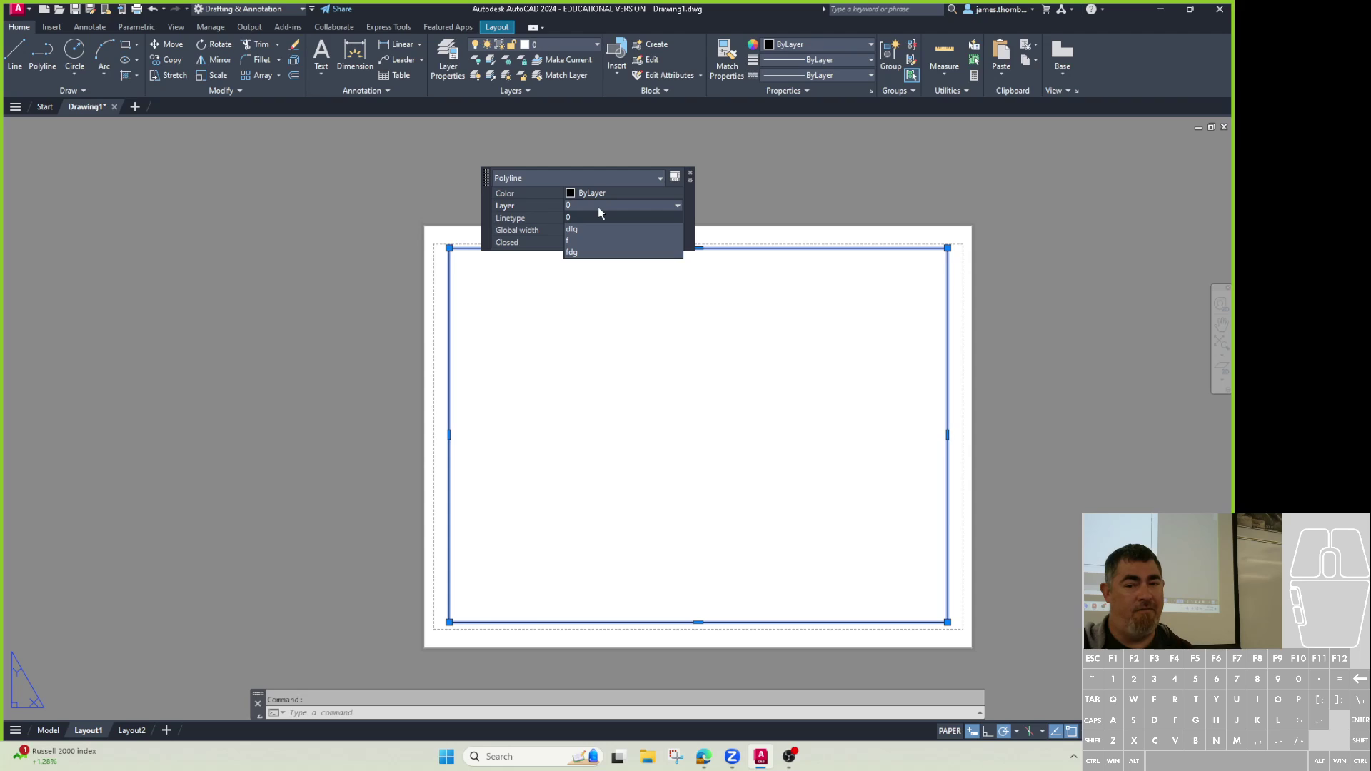
{"action": "left_click", "coordinate": [604, 212]}
{"action": "left_click", "coordinate": [560, 53]}
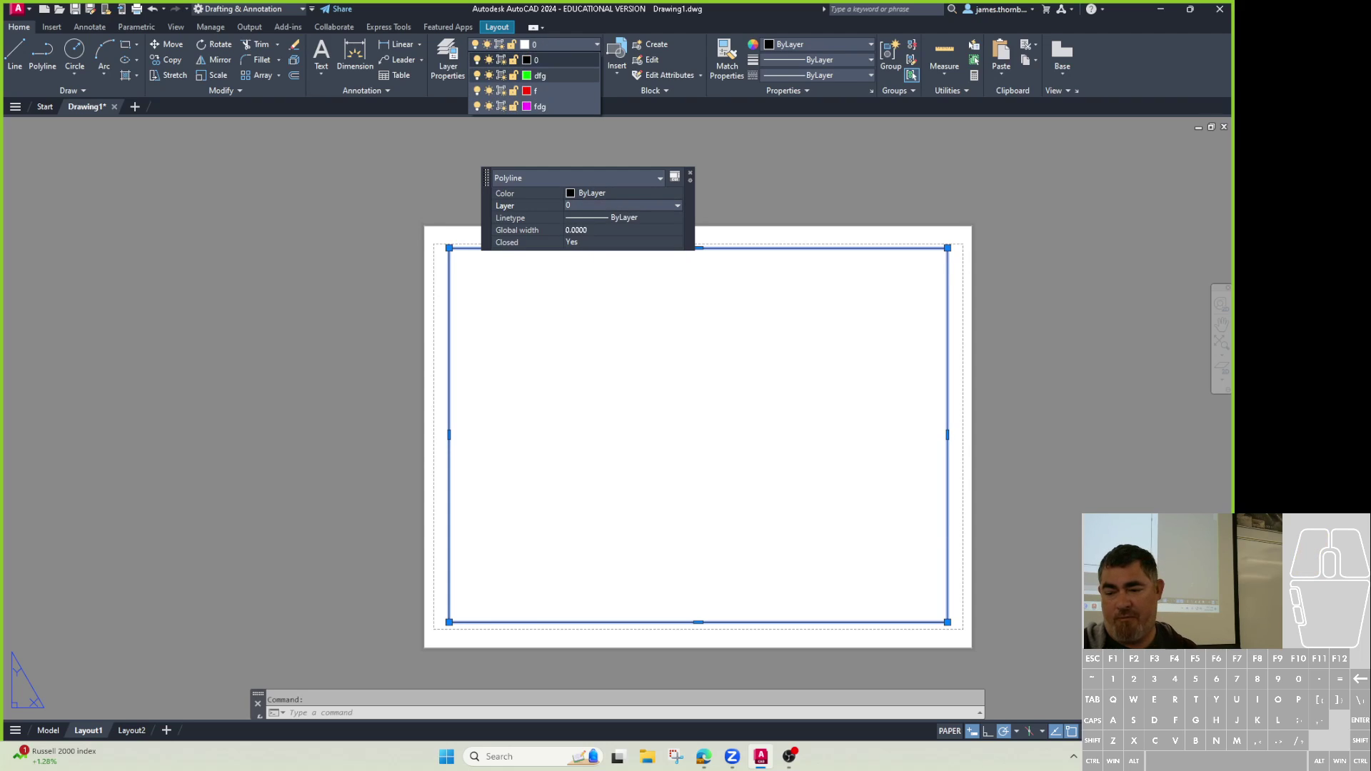
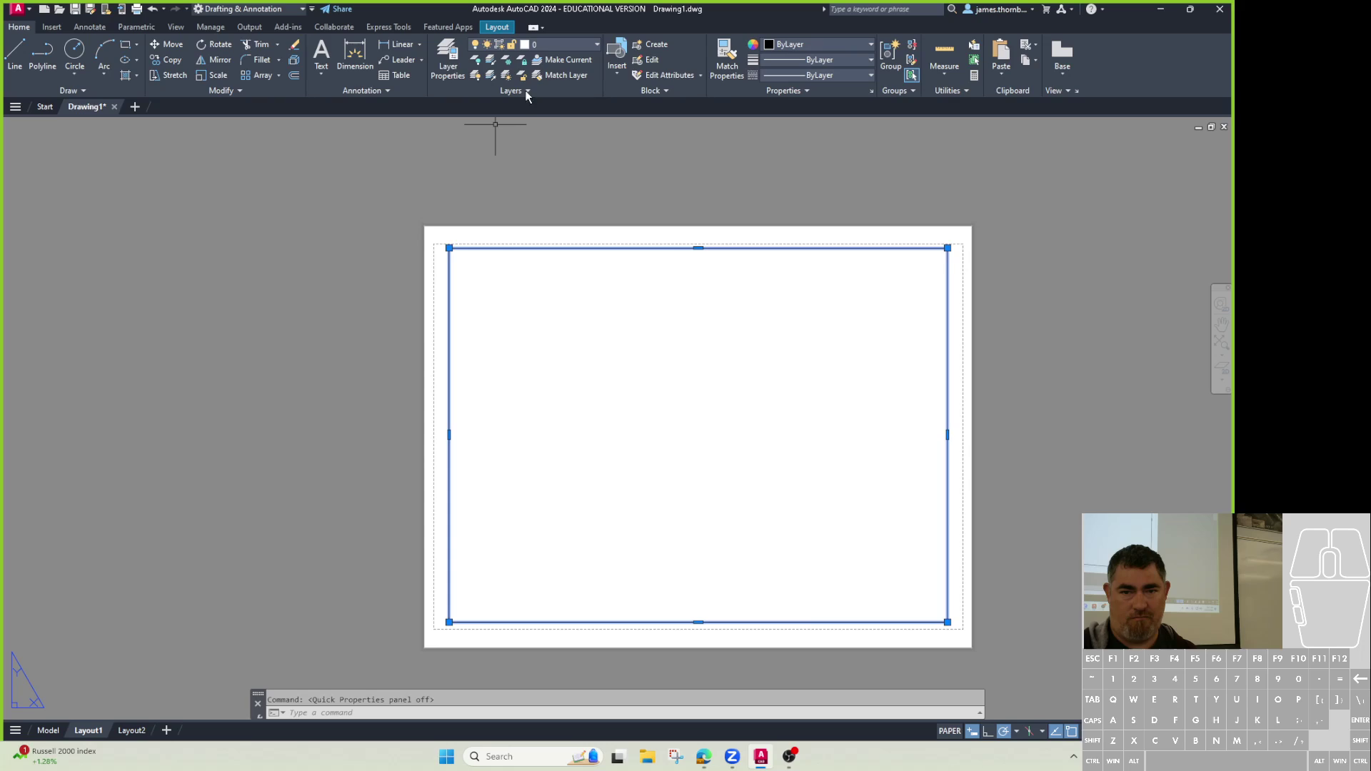
{"action": "left_click", "coordinate": [559, 55]}
{"action": "left_click", "coordinate": [553, 85]}
{"action": "key", "text": "Escape"}
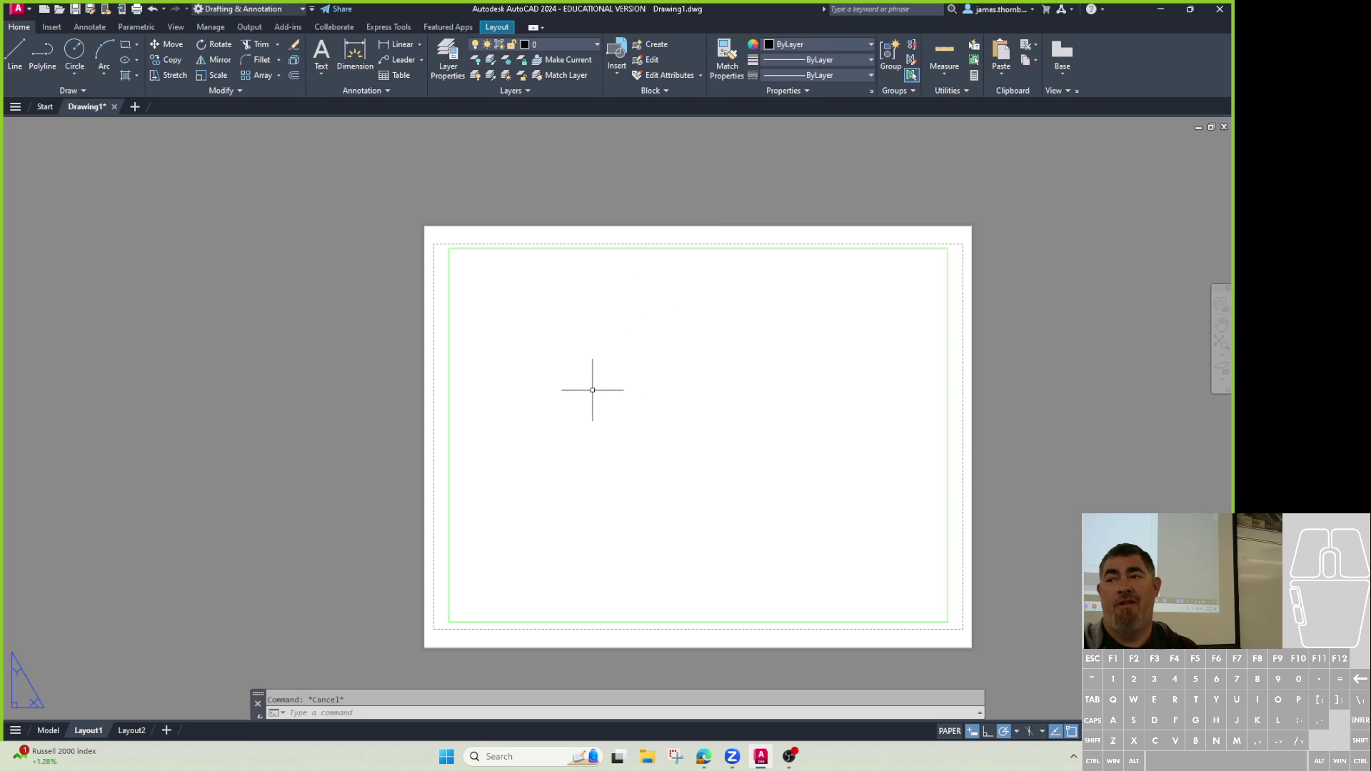
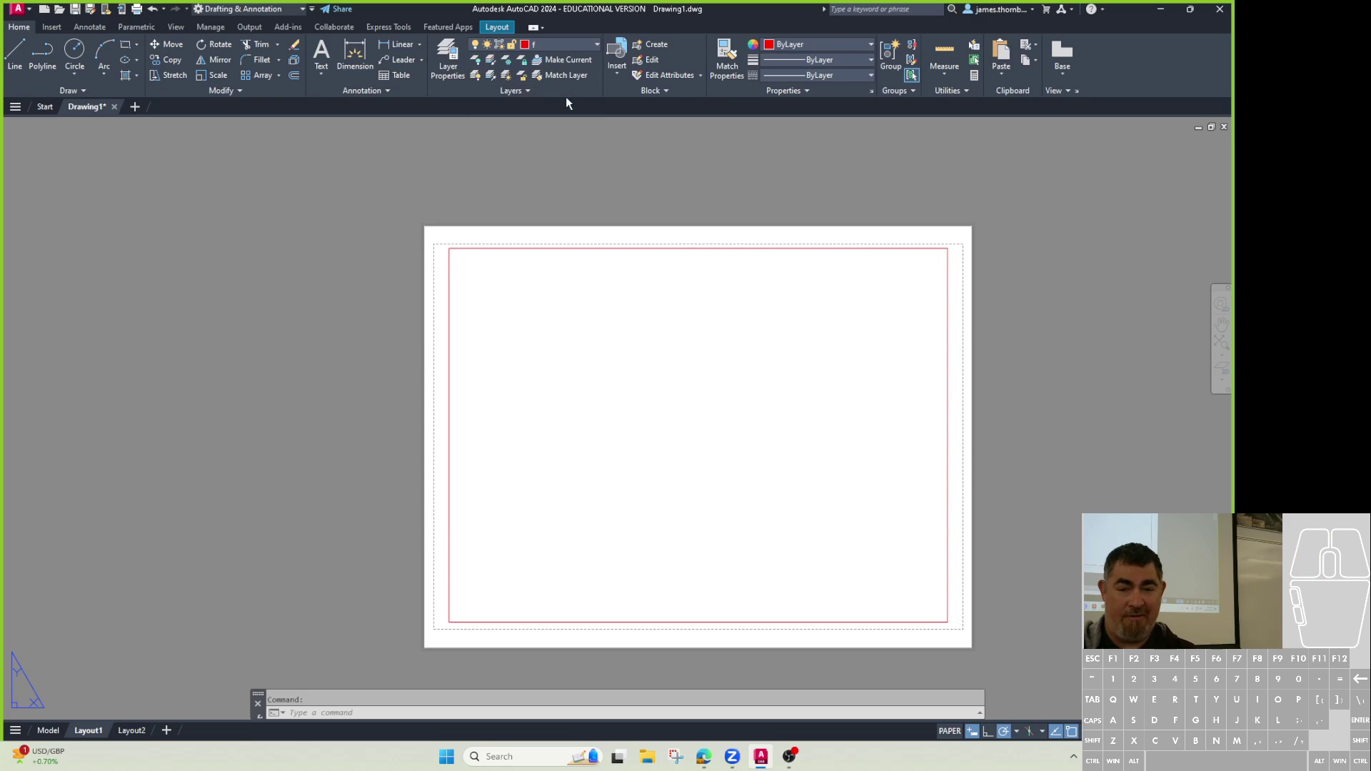
Deselect the border rectangle now sitting on red layer f.
{"action": "key", "text": "Return"}
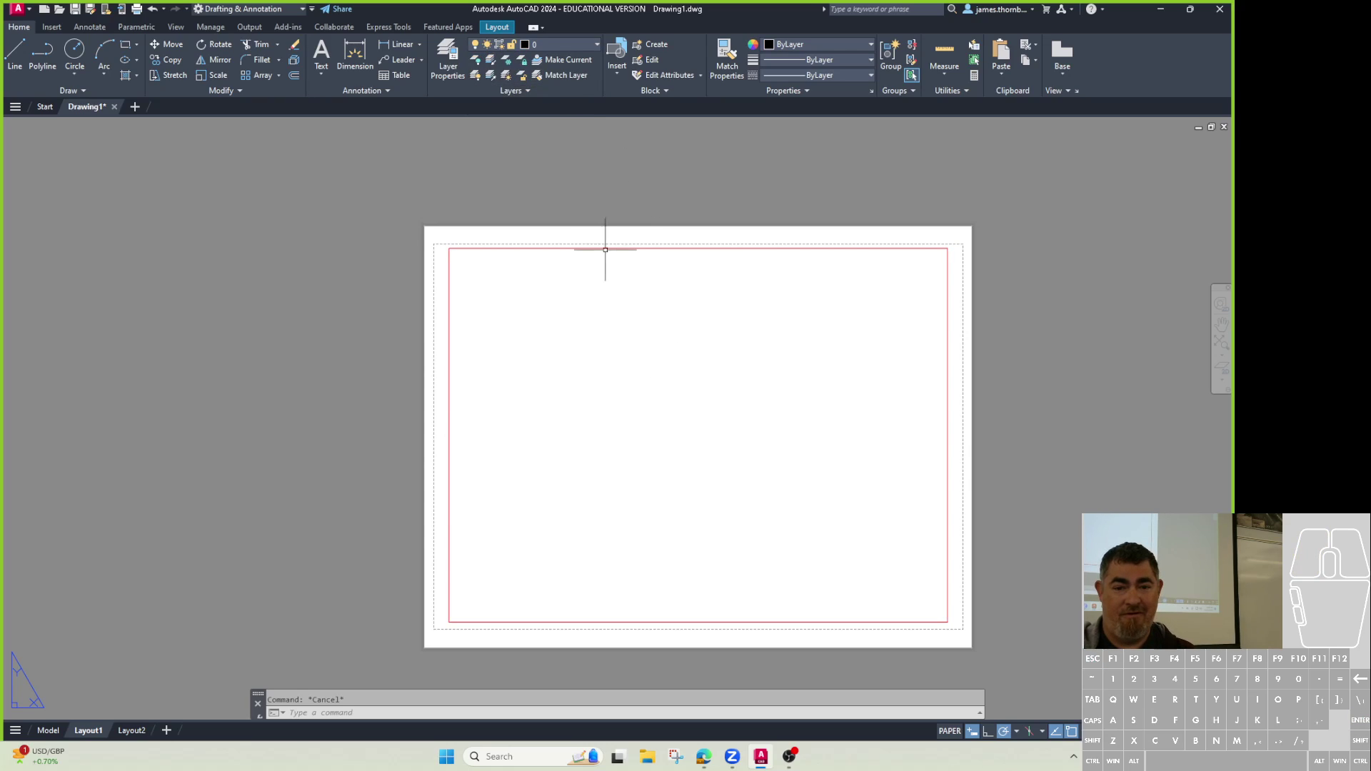
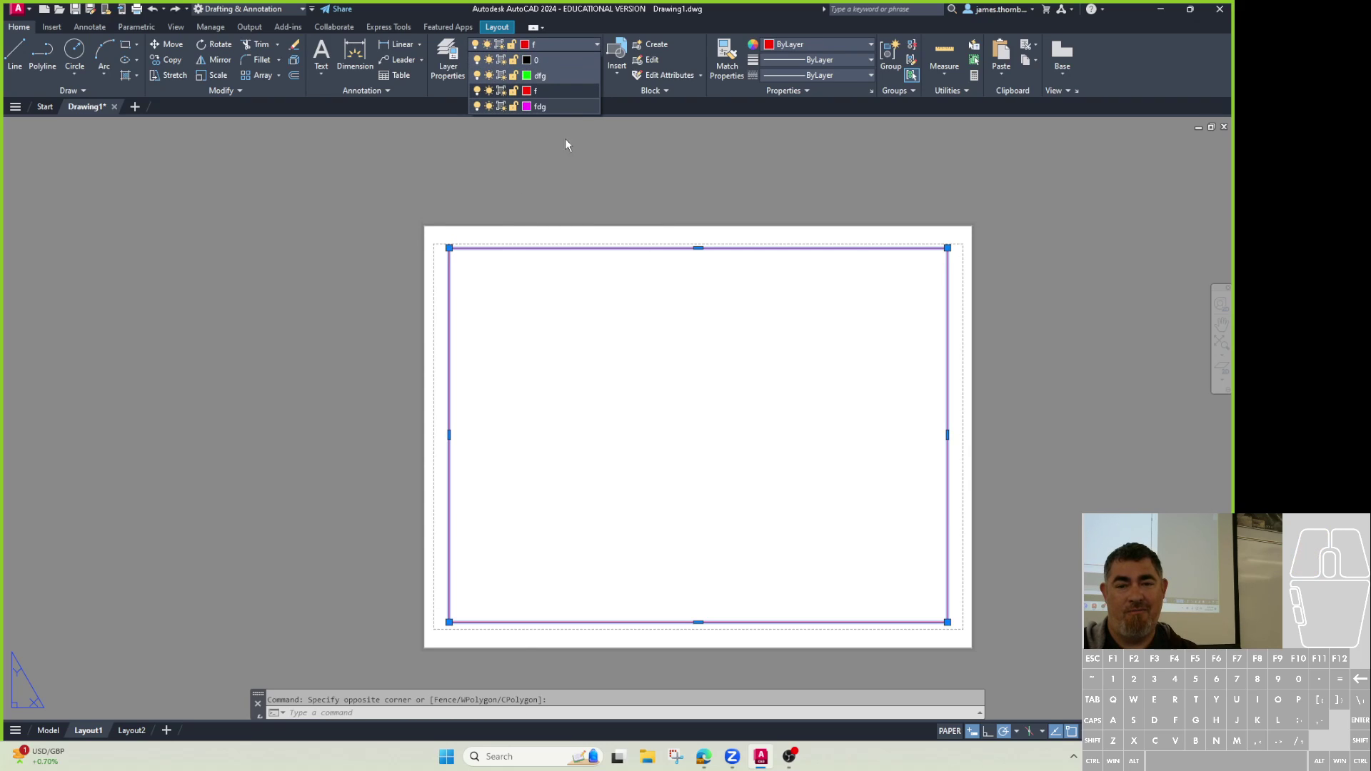
{"action": "left_click", "coordinate": [553, 114]}
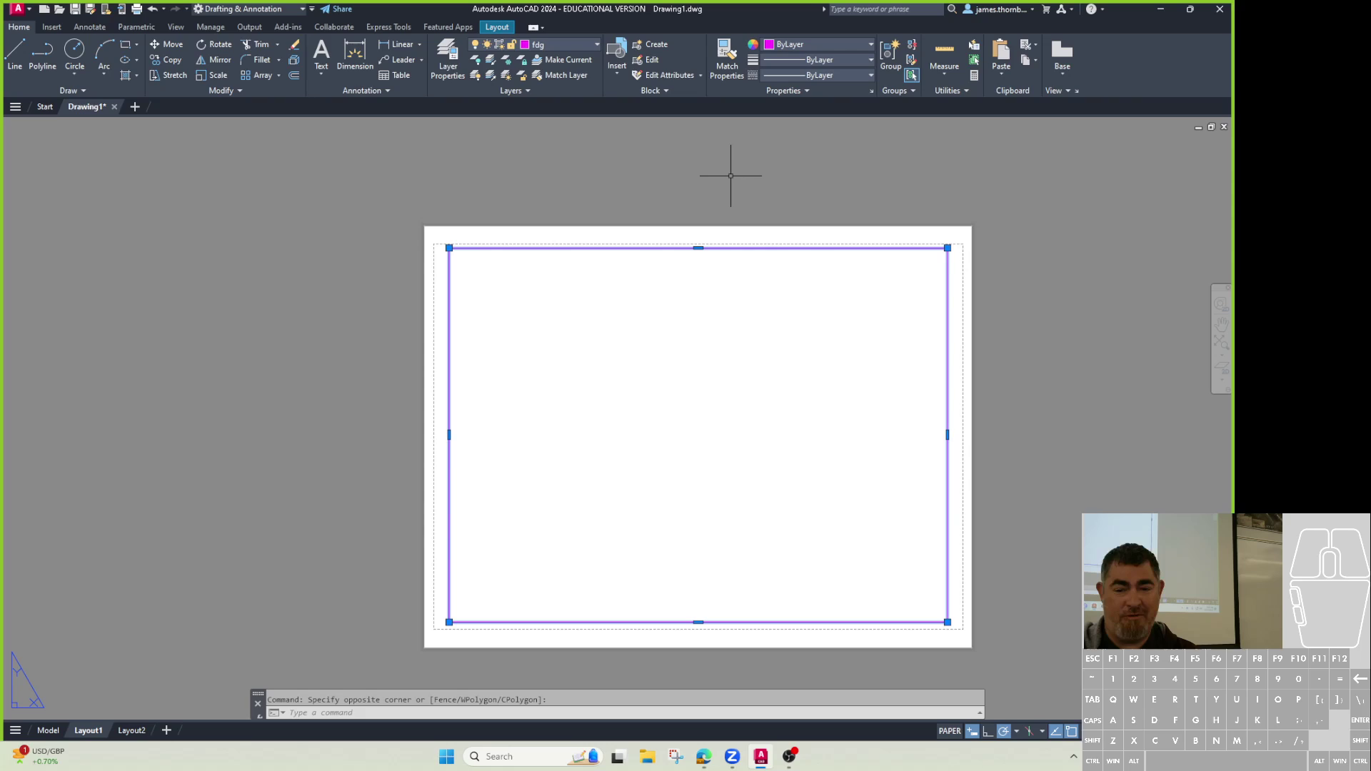
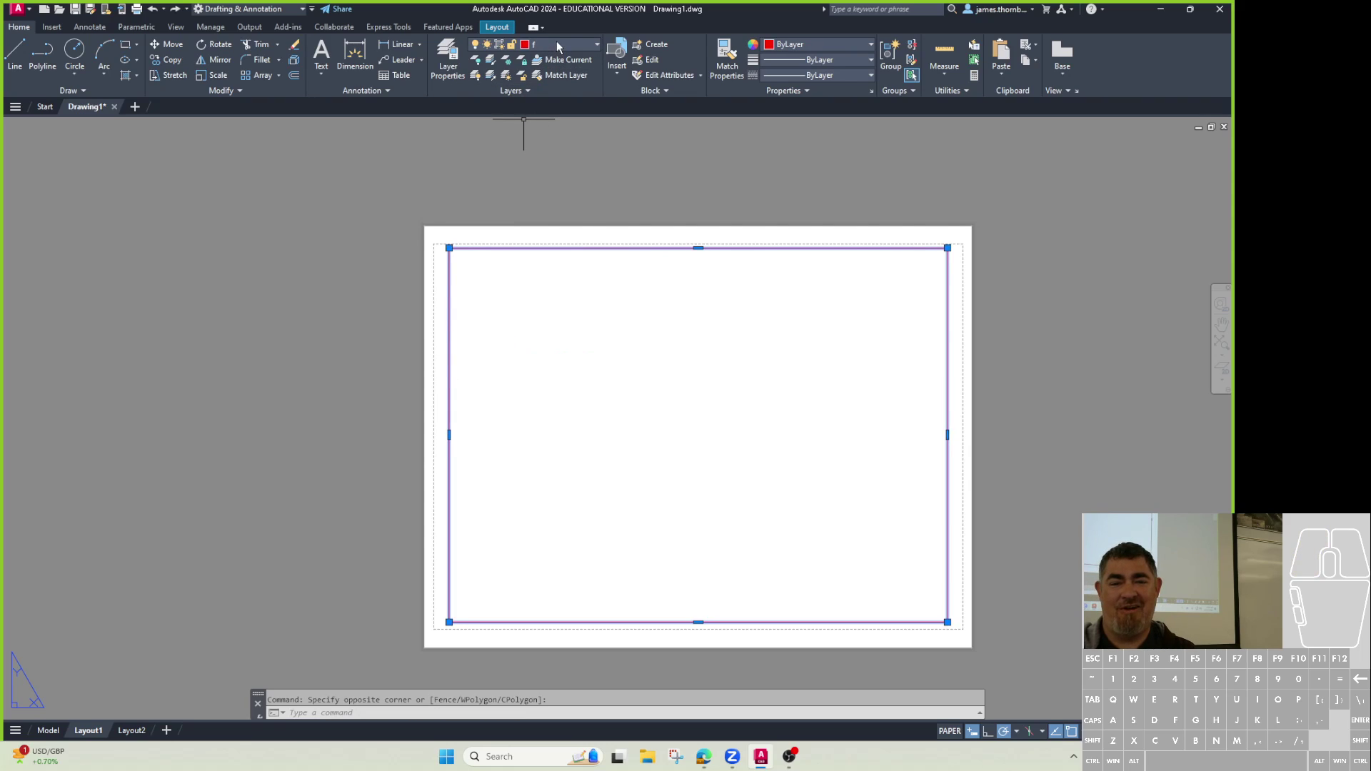
{"action": "left_click", "coordinate": [565, 52]}
{"action": "left_click", "coordinate": [563, 84]}
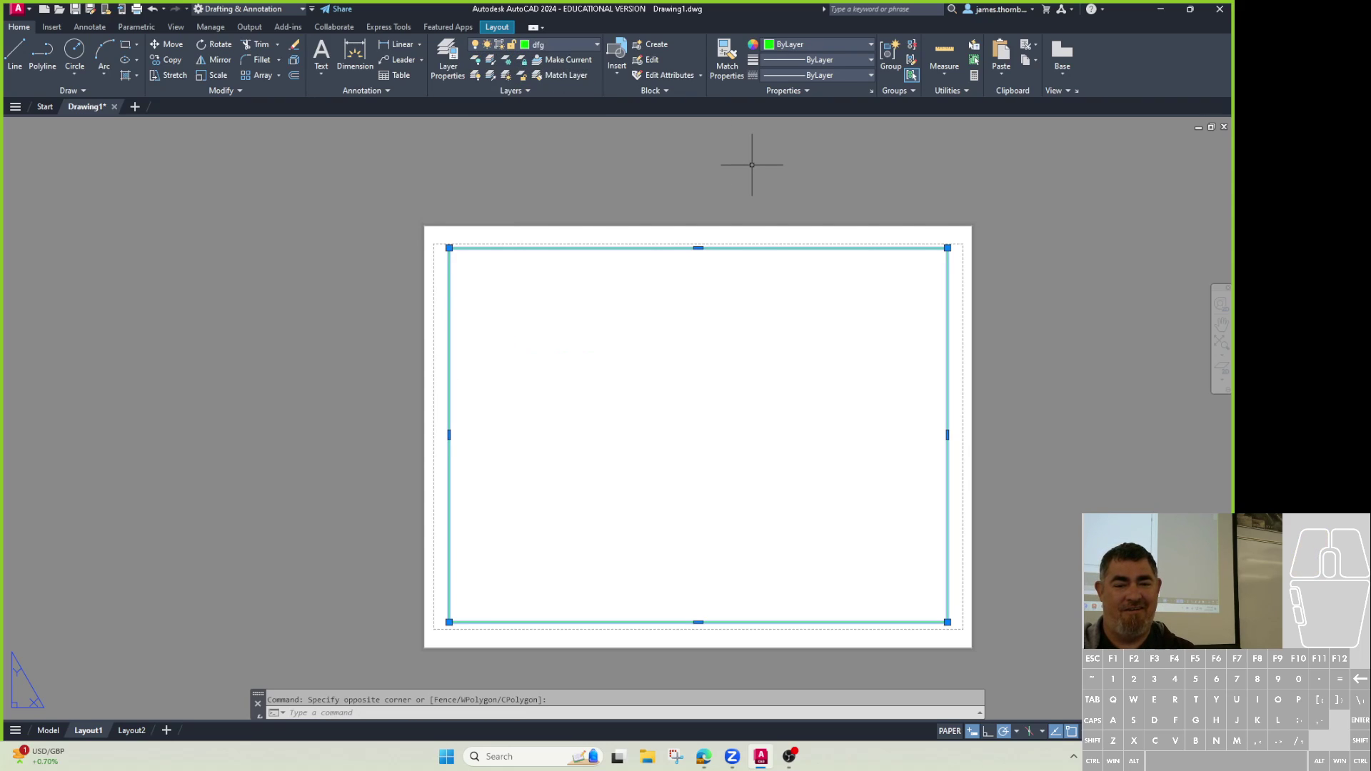
{"action": "key", "text": "Return"}
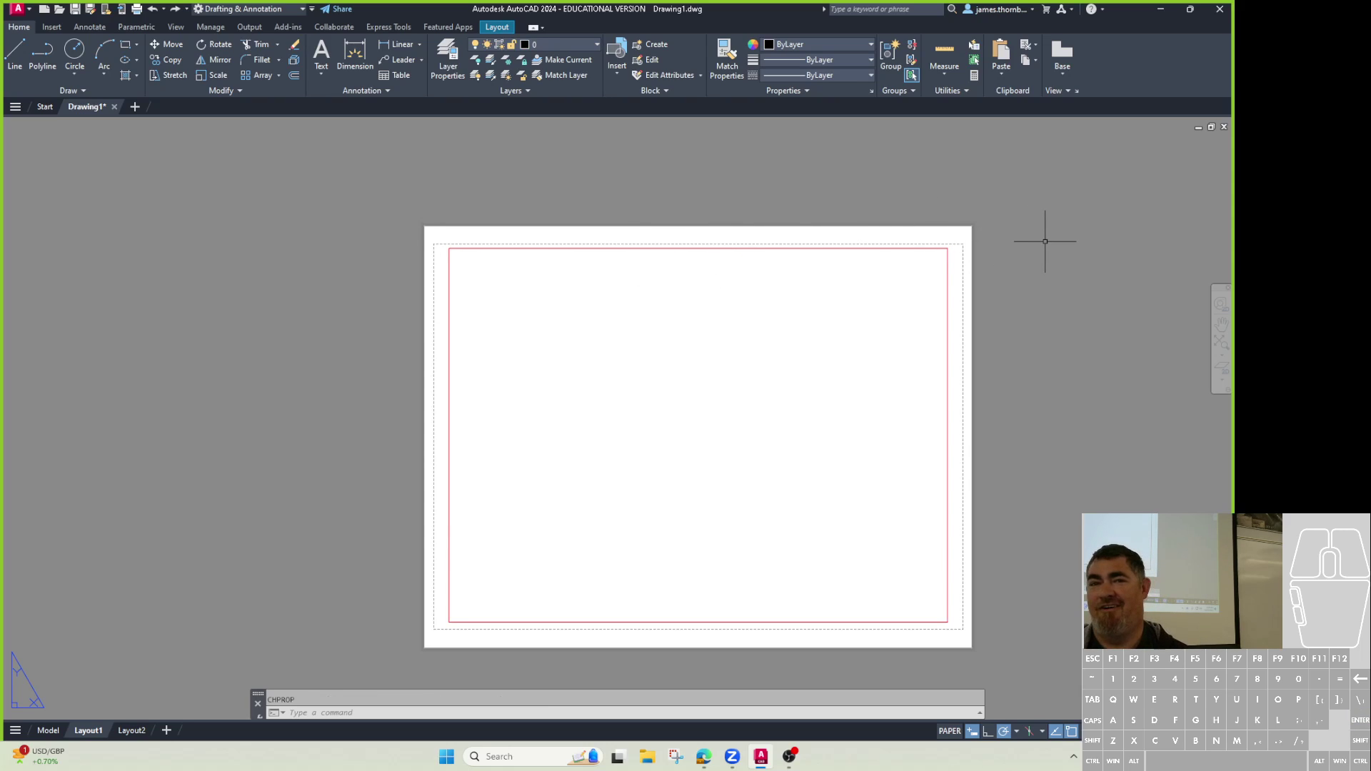
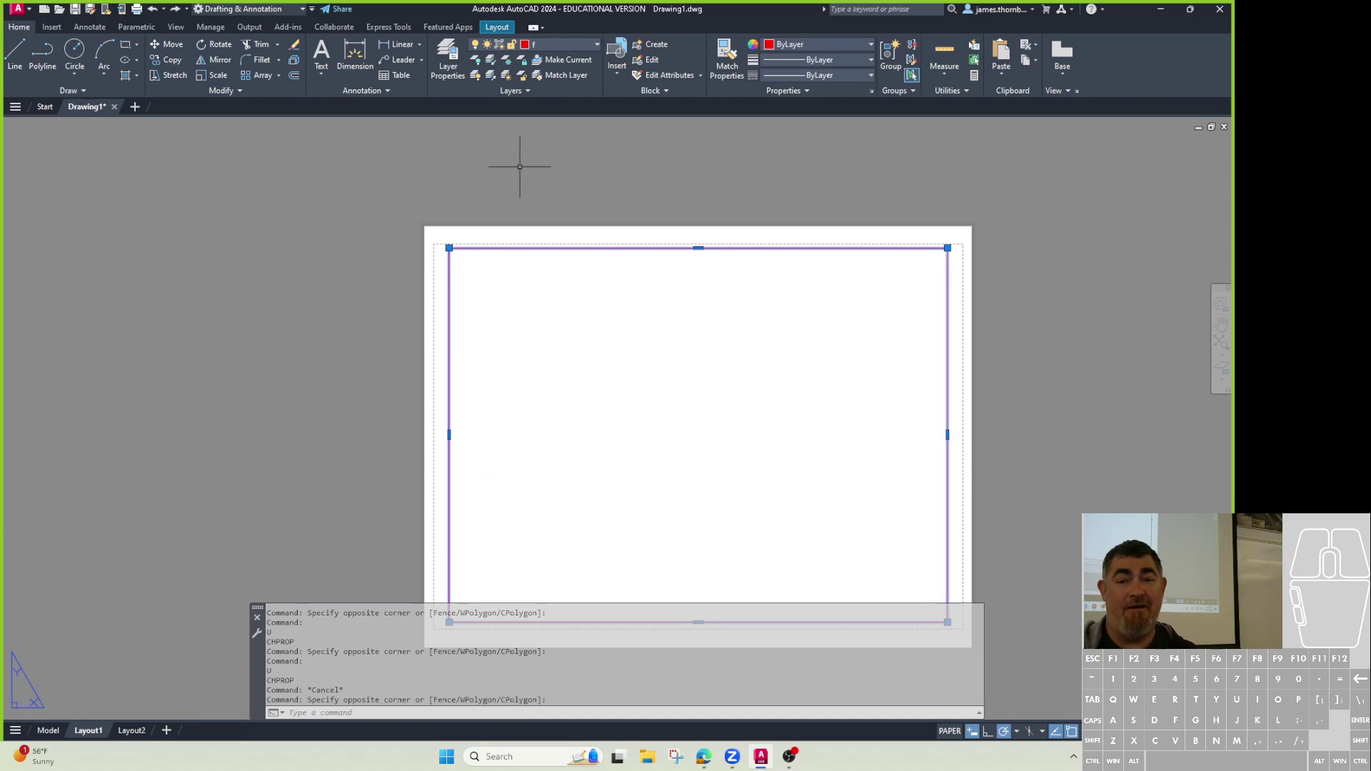
Put the border rectangle back on green layer dfg and deselect it.
{"action": "left_click", "coordinate": [570, 47]}
{"action": "left_click", "coordinate": [562, 83]}
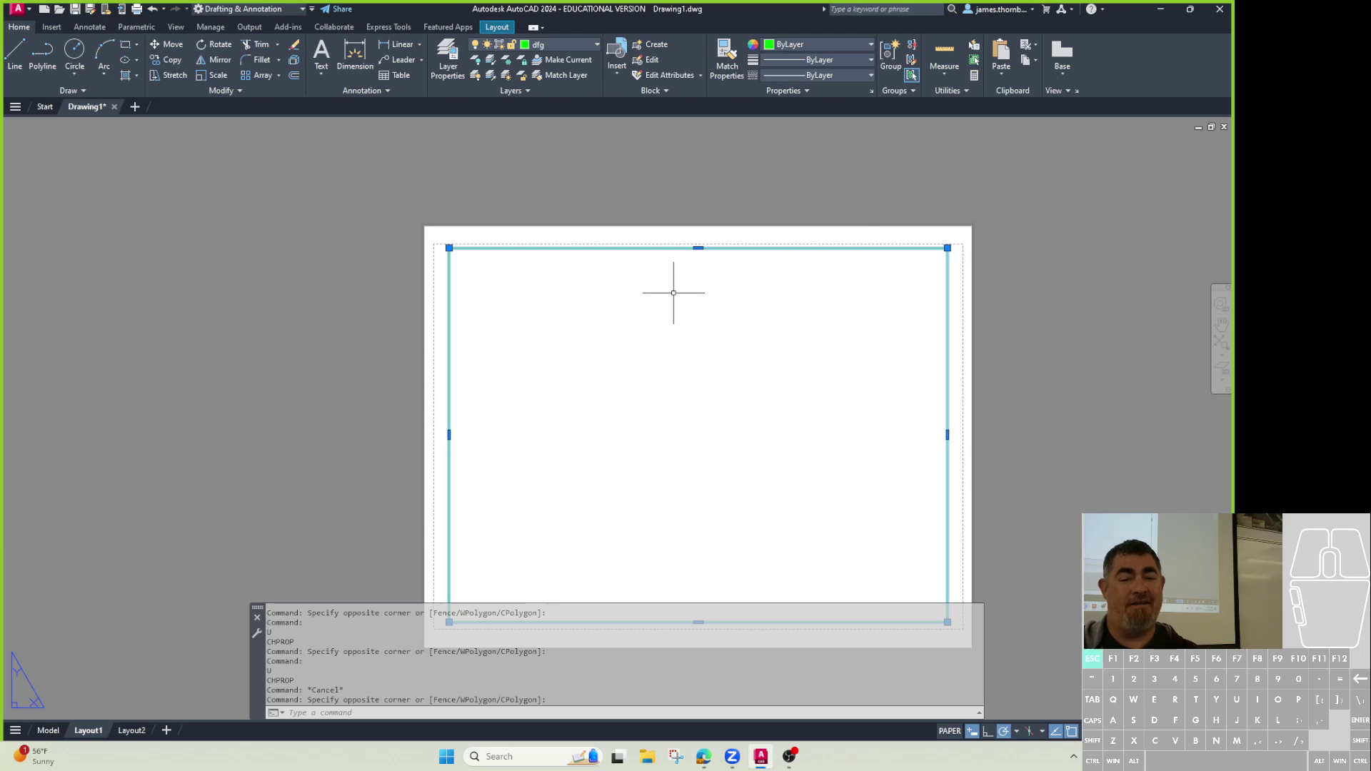
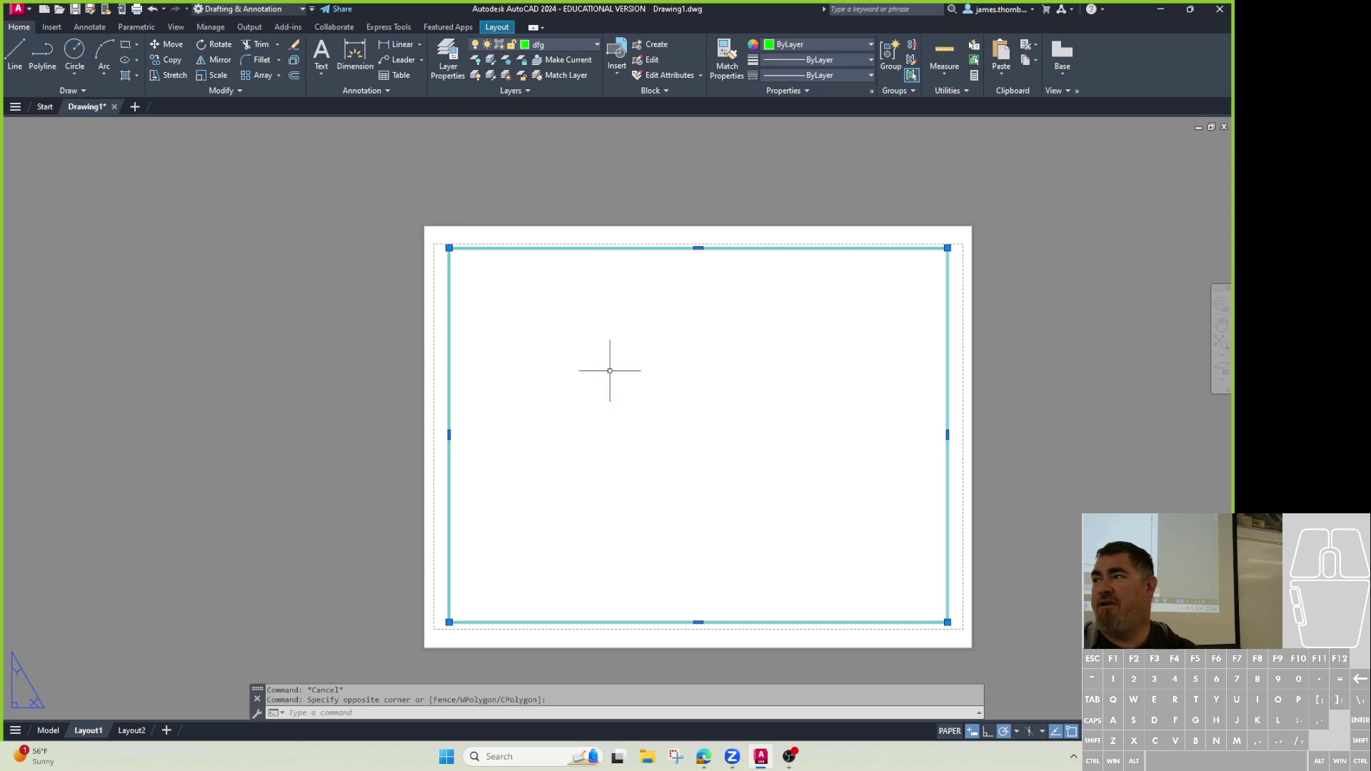
{"action": "key", "text": "Escape"}
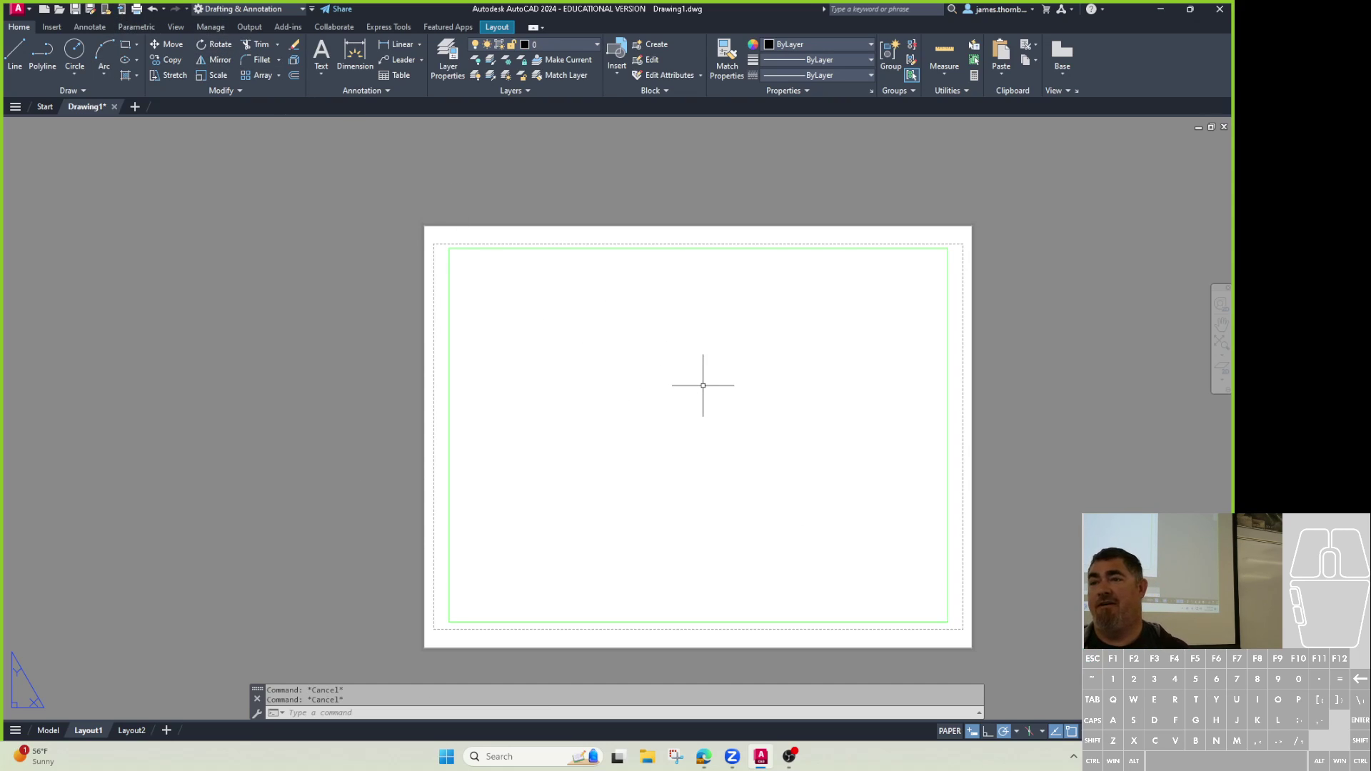